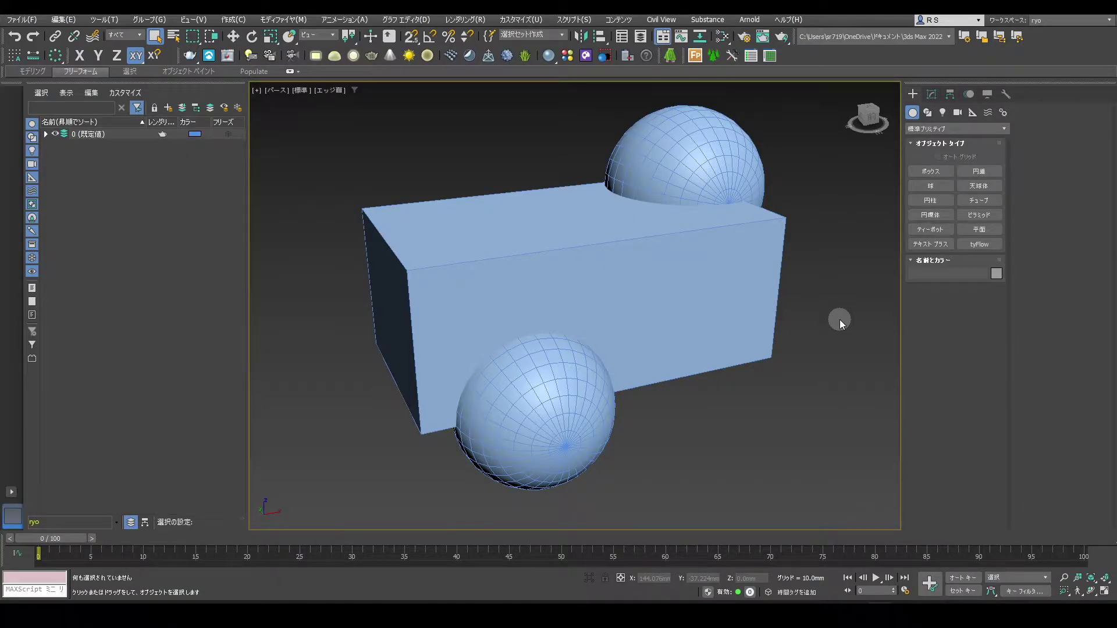
Select Sphere001, the lower sphere overlapping the front of the box.
{"action": "left_click_drag", "start_coordinate": [587, 420], "coordinate": [827, 409]}
{"action": "left_click", "coordinate": [833, 326]}
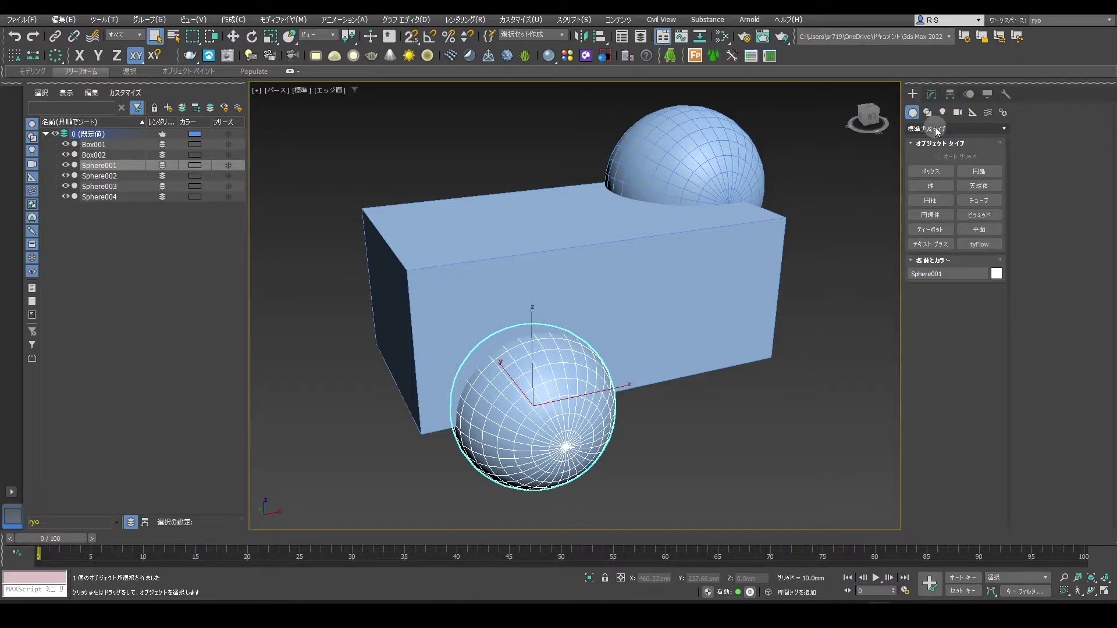
Switch the Create panel category to Compound Objects to reach ProCutter.
{"action": "left_click", "coordinate": [941, 131]}
{"action": "left_click", "coordinate": [950, 165]}
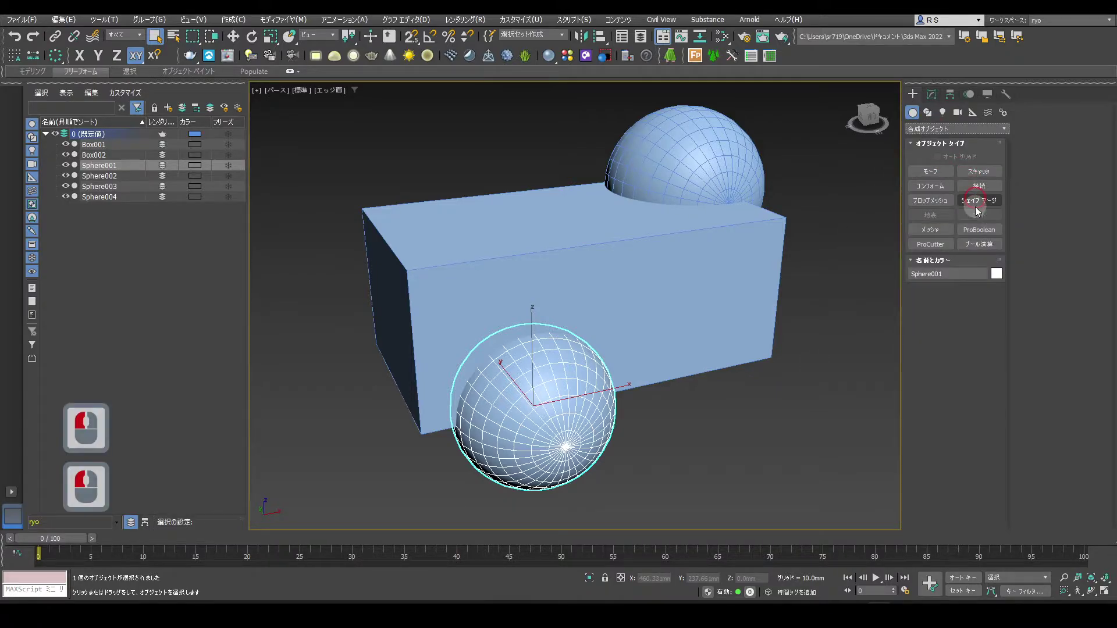
{"action": "left_click", "coordinate": [942, 247]}
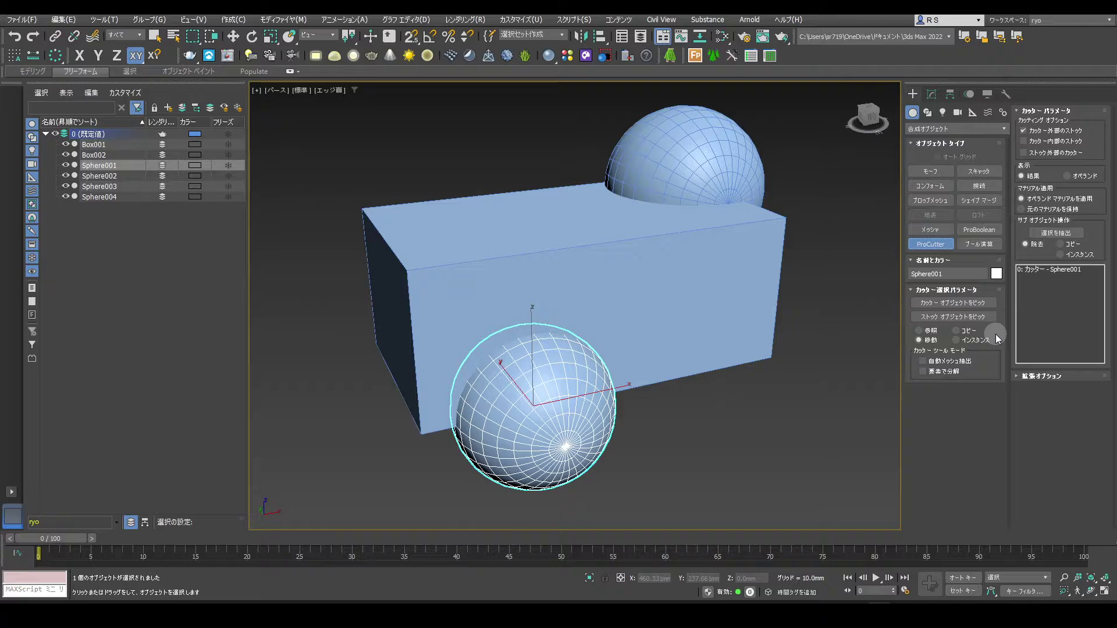
Add Sphere002 as a second cutter and Box001 as stock, carving both round notches.
{"action": "left_click", "coordinate": [964, 303]}
{"action": "left_click_drag", "start_coordinate": [964, 302], "coordinate": [707, 338]}
{"action": "left_click", "coordinate": [667, 317]}
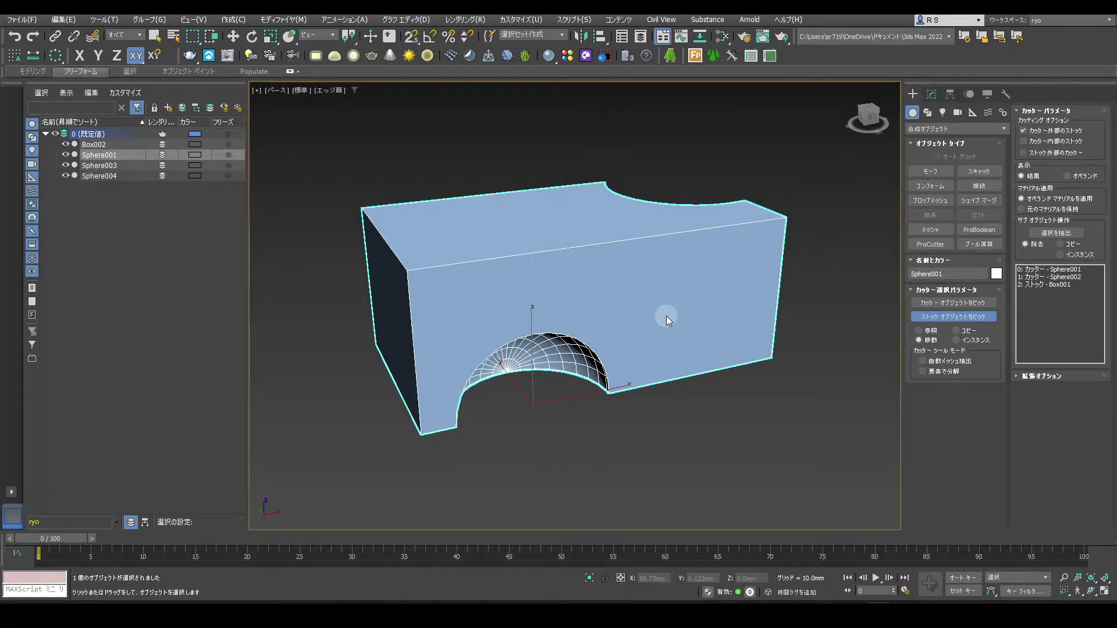
Adjust the ProCutter parameters so only stock outside the cutters is kept.
{"action": "left_click_drag", "start_coordinate": [932, 319], "coordinate": [1022, 137]}
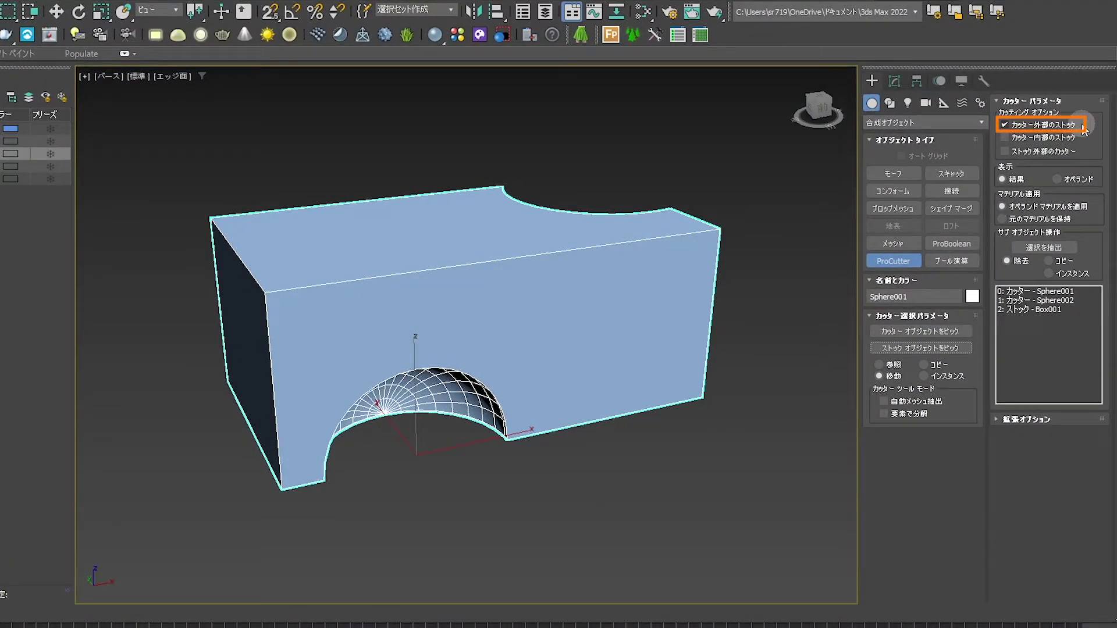
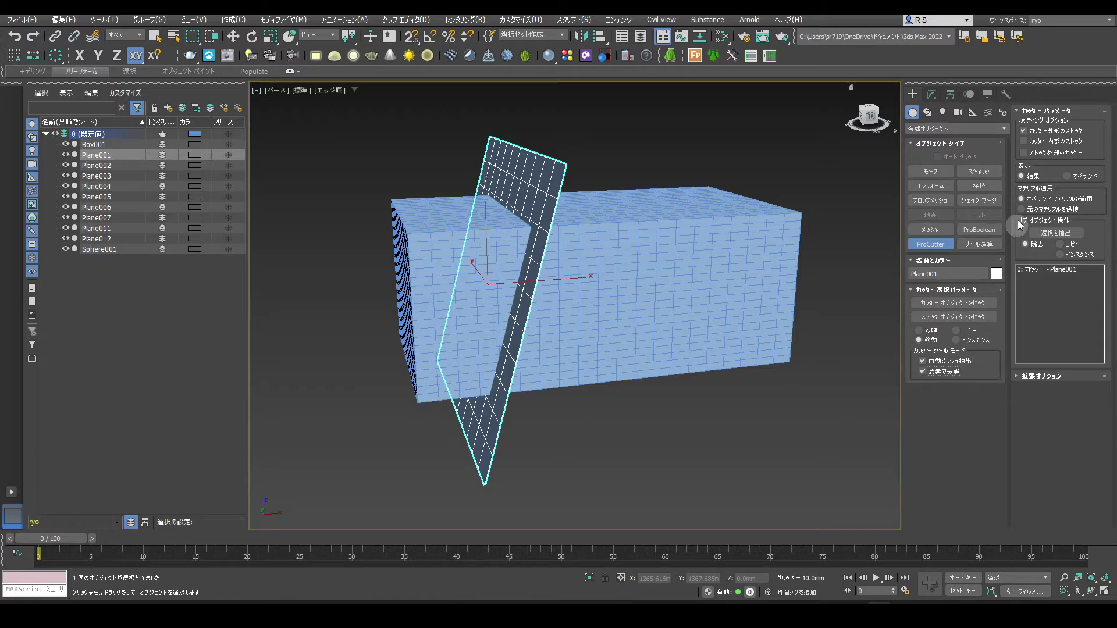
Enable Stock Inside Cutter alongside Stock Outside Cutter for the plane cutter.
{"action": "left_click", "coordinate": [1028, 141]}
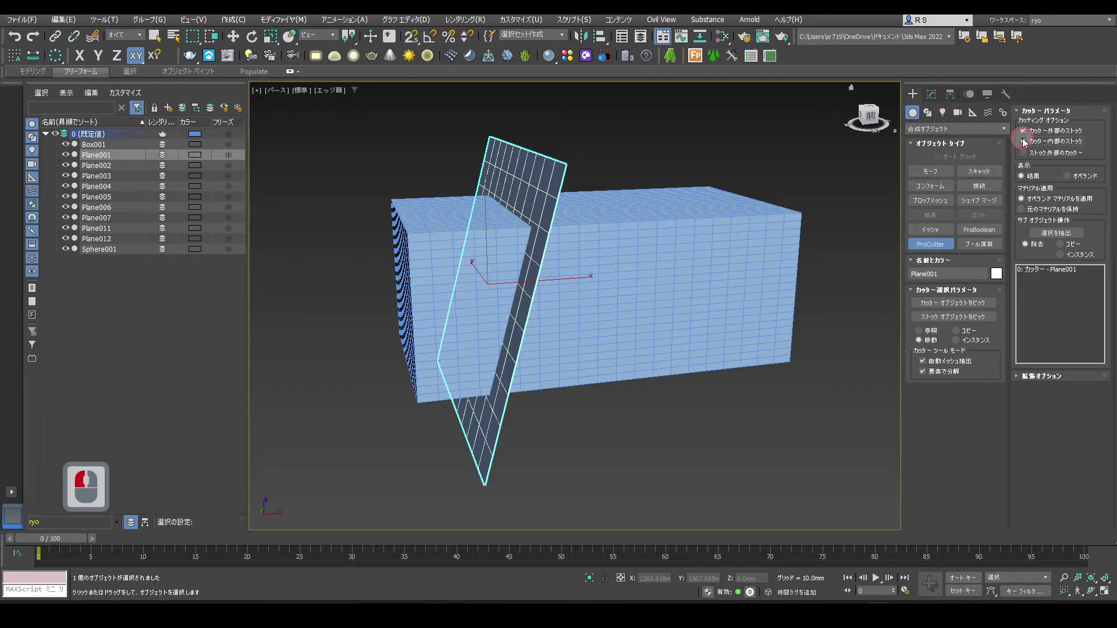